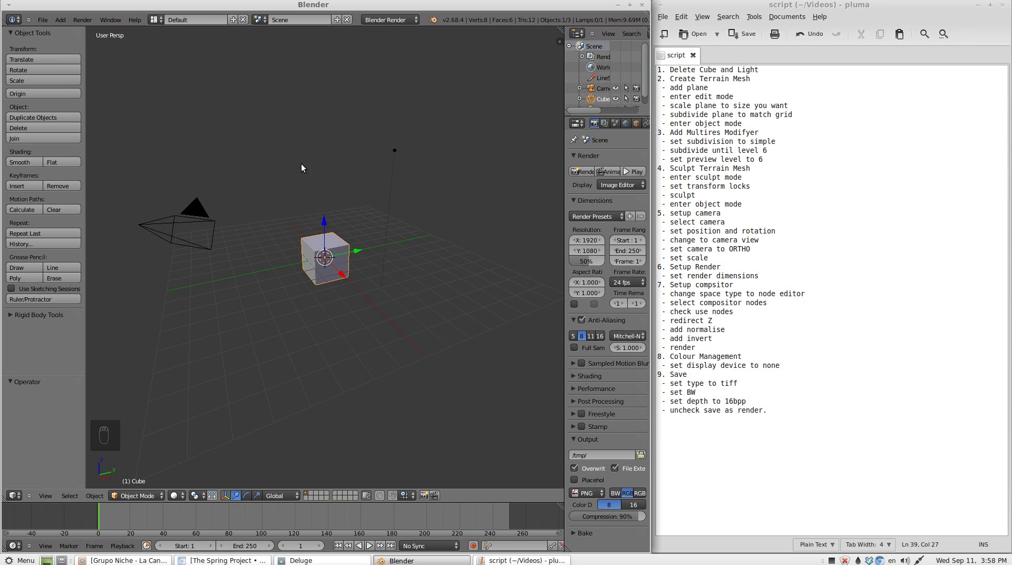
Delete the default cube and lamp, leaving only the camera, then bring up the operator search.
{"action": "key", "text": "x"}
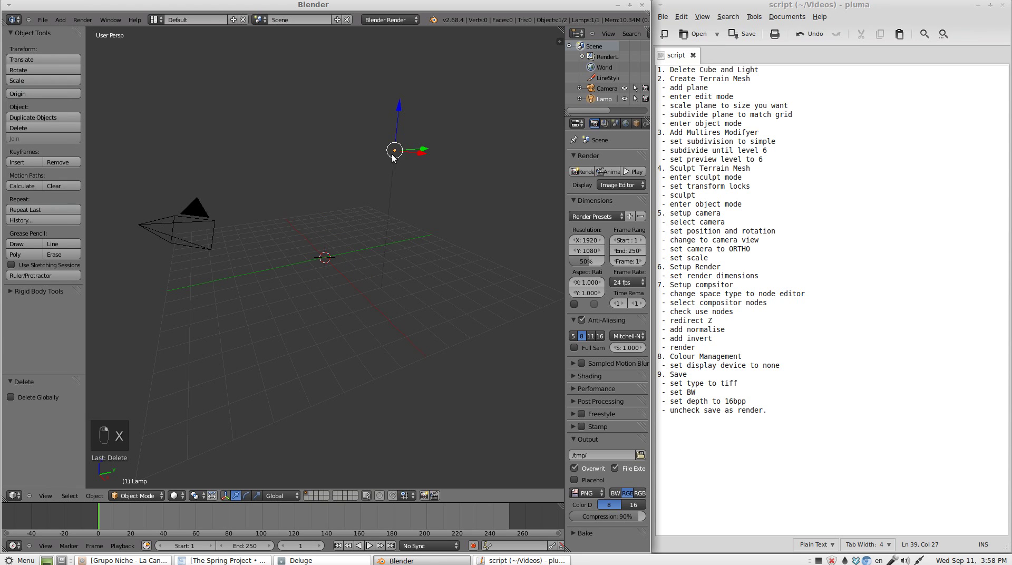
{"action": "key", "text": "x"}
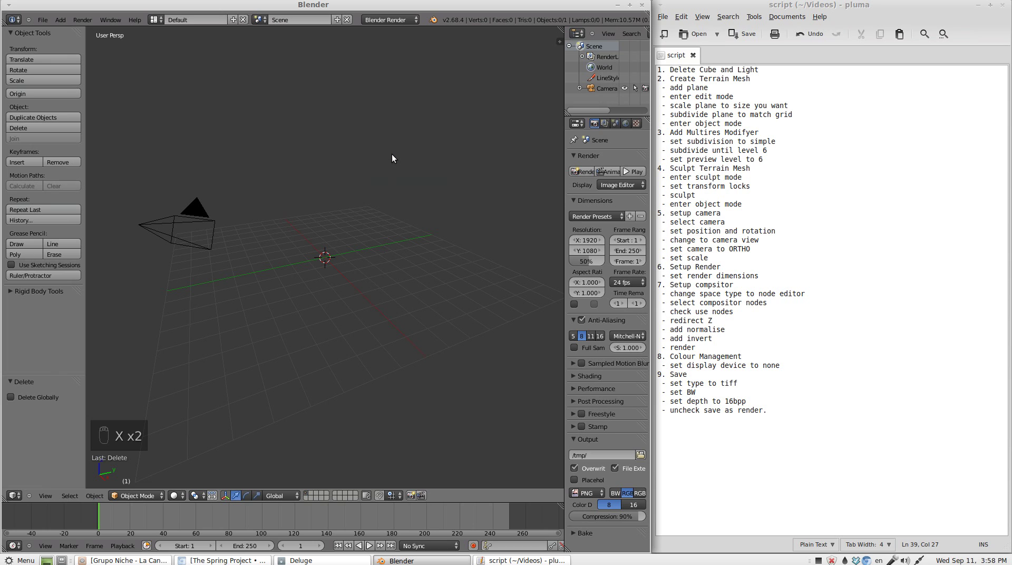
{"action": "key", "text": "space"}
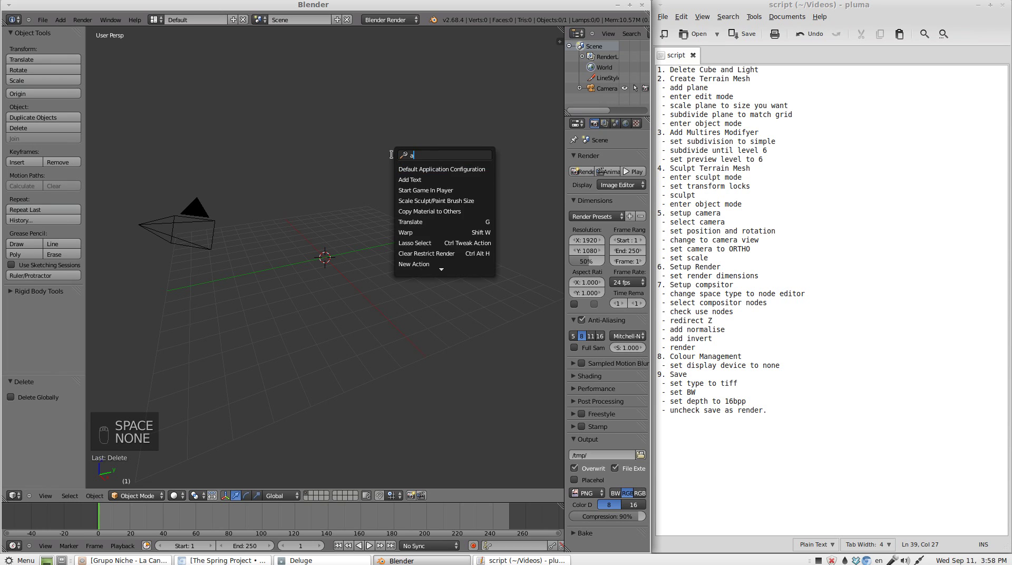
Add a plane and scale it up in Edit Mode to terrain size.
{"action": "key", "text": "d"}
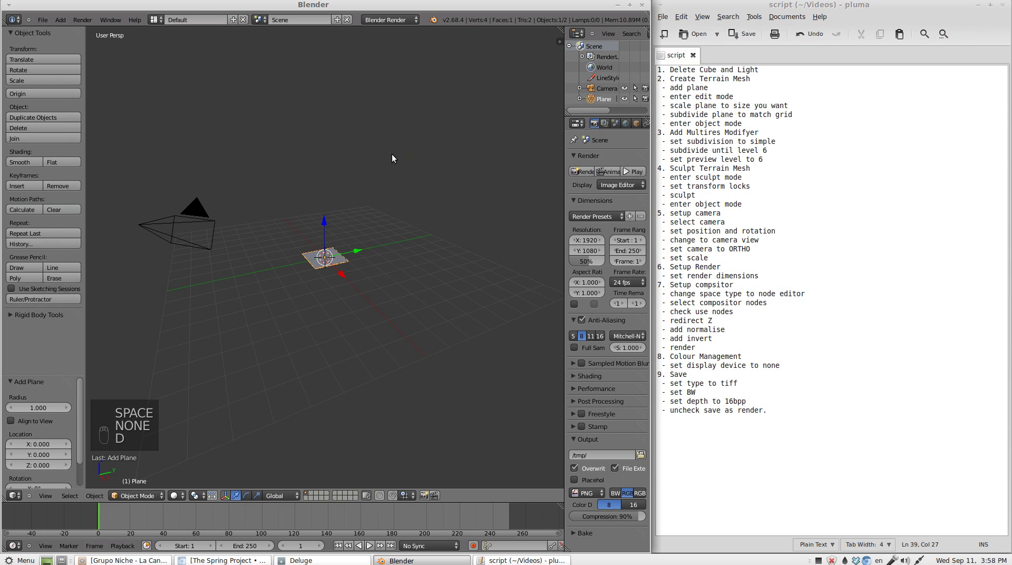
{"action": "key", "text": "Tab"}
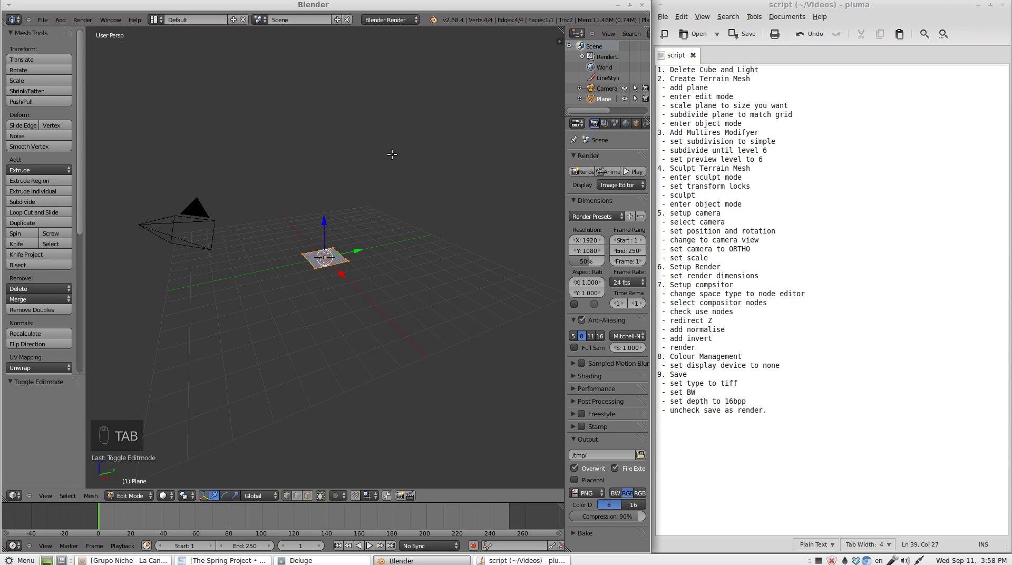
{"action": "key", "text": "s"}
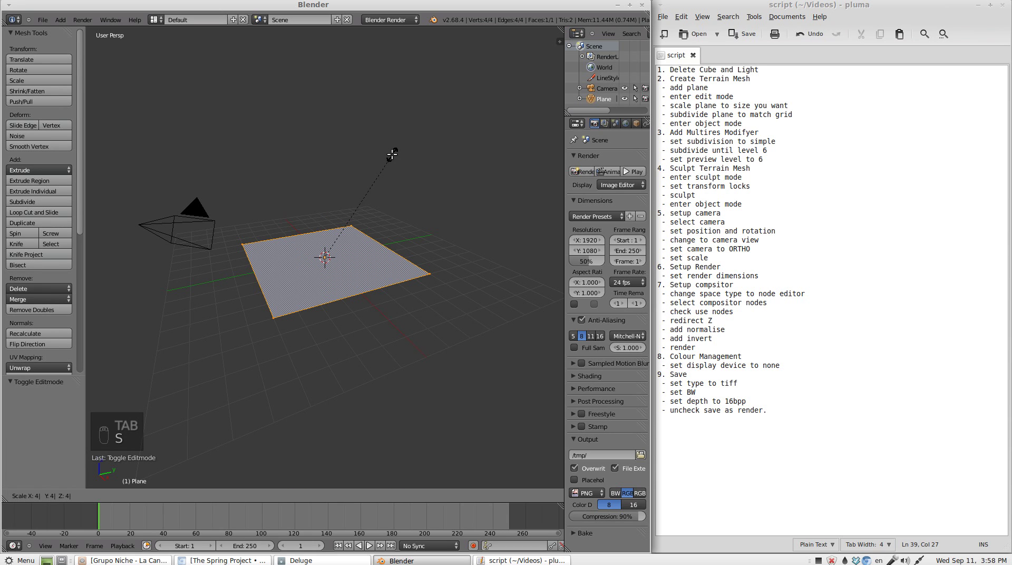
{"action": "key", "text": "w"}
Subdivide the plane twice into a 64-face grid and return to Object Mode.
{"action": "key", "text": "w"}
{"action": "key", "text": "w"}
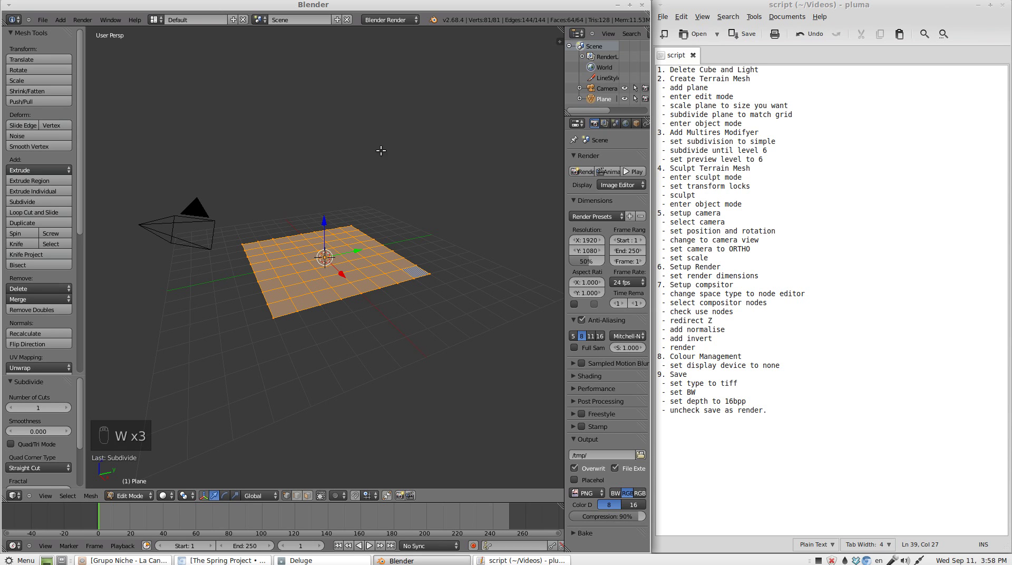
{"action": "key", "text": "Tab"}
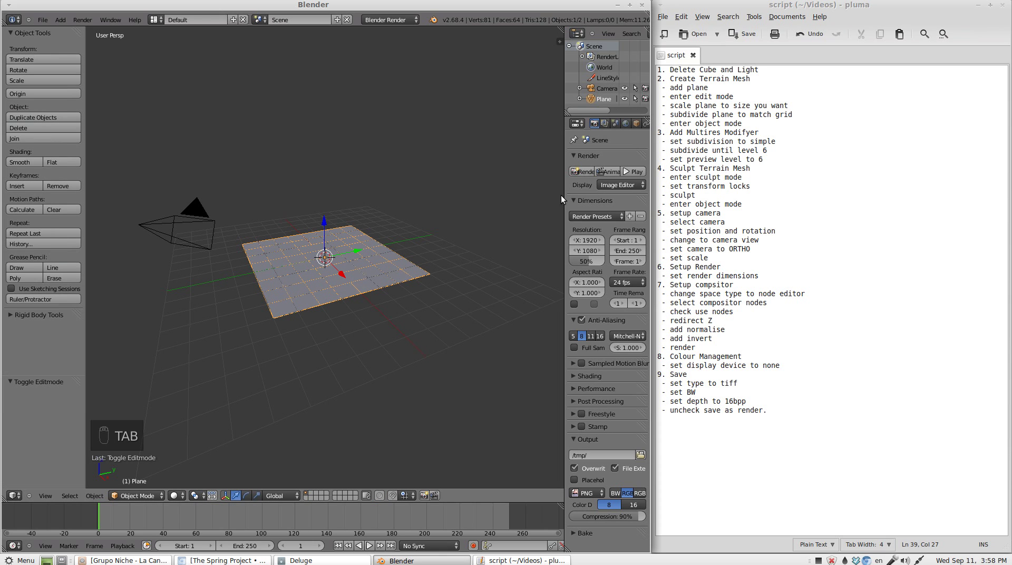
Show the plane's modifier settings for adding the level-6 Simple Multires modifier.
{"action": "middle_click", "coordinate": [325, 257]}
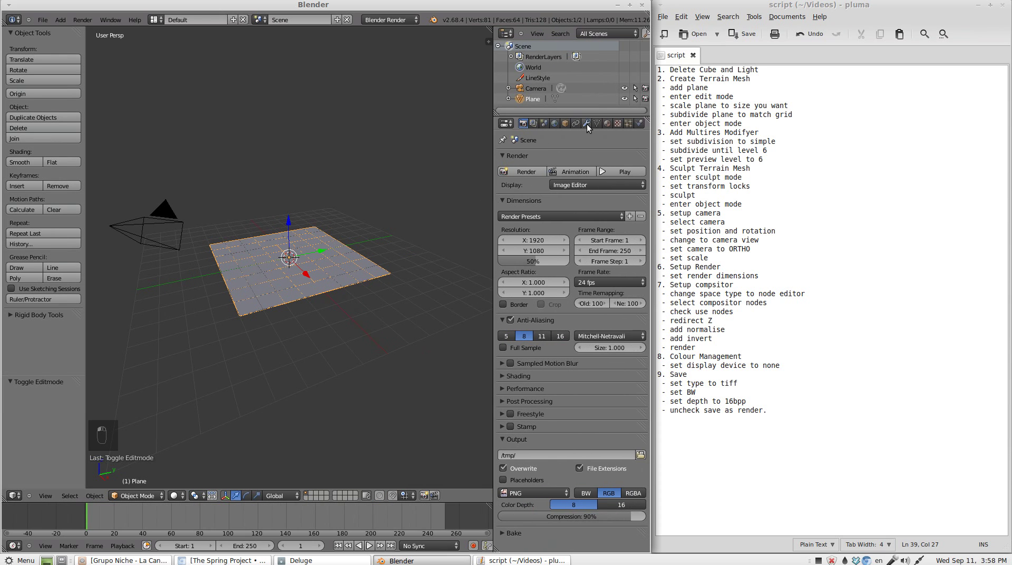
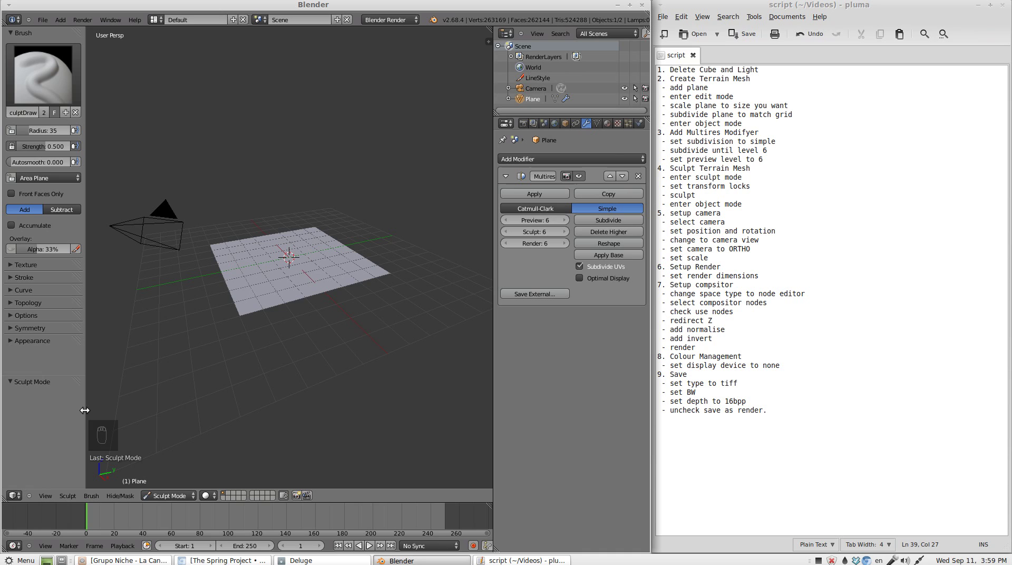
Sculpt a curving raised ridge across the plane with SculptDraw strokes.
{"action": "left_click_drag", "start_coordinate": [289, 257], "coordinate": [296, 248]}
{"action": "middle_click", "coordinate": [296, 248]}
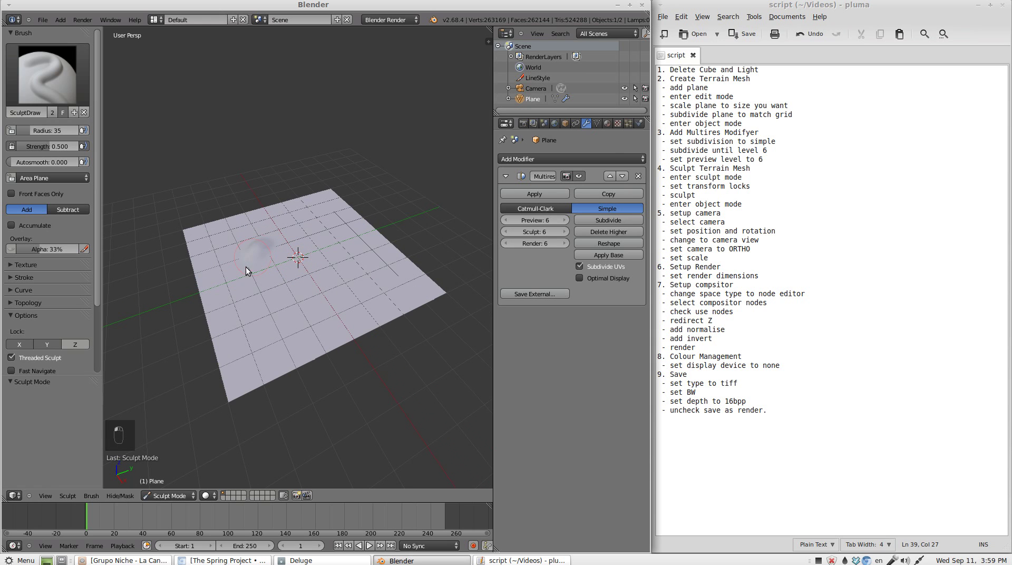
{"action": "left_click_drag", "start_coordinate": [318, 322], "coordinate": [332, 311]}
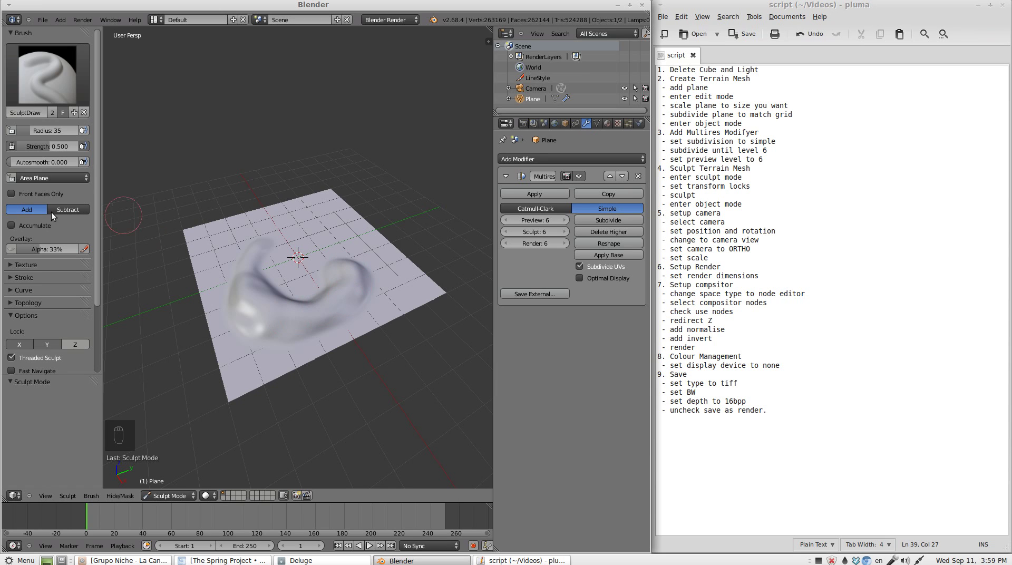
{"action": "left_click_drag", "start_coordinate": [59, 209], "coordinate": [287, 271]}
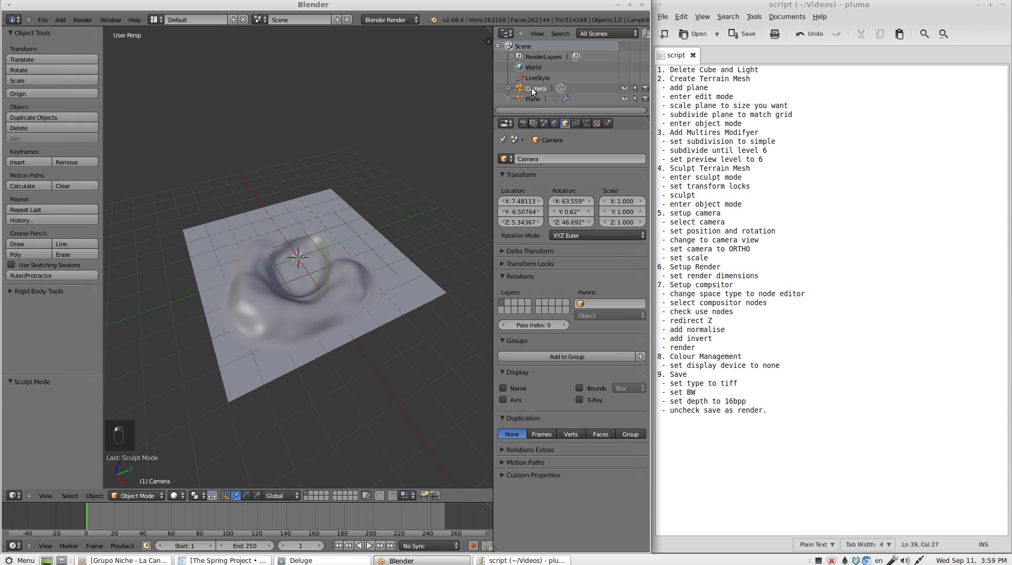
Set the camera to location 0, 0, 5 with zero rotation and switch to camera view.
{"action": "key", "text": "n"}
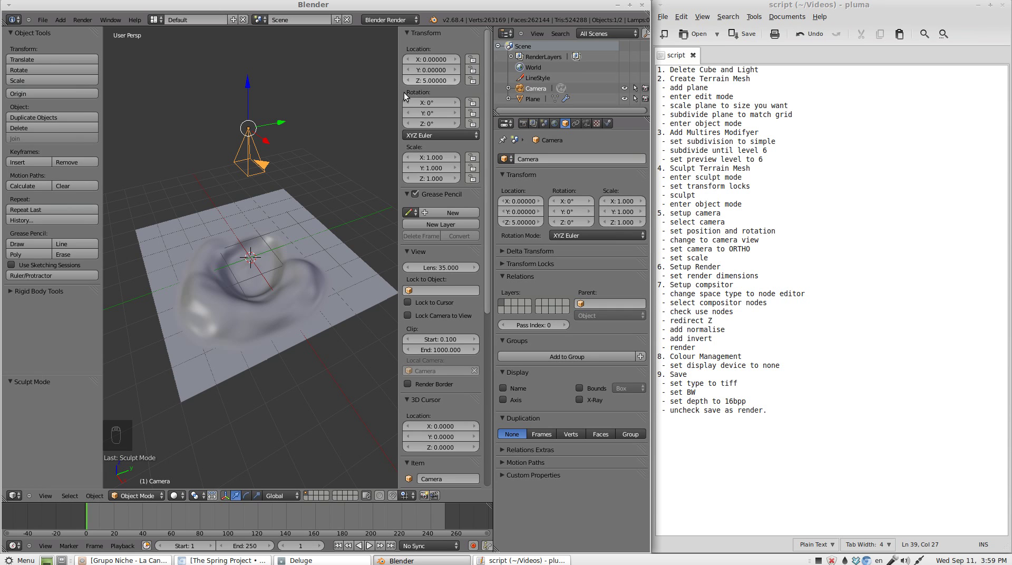
{"action": "key", "text": "KP_0"}
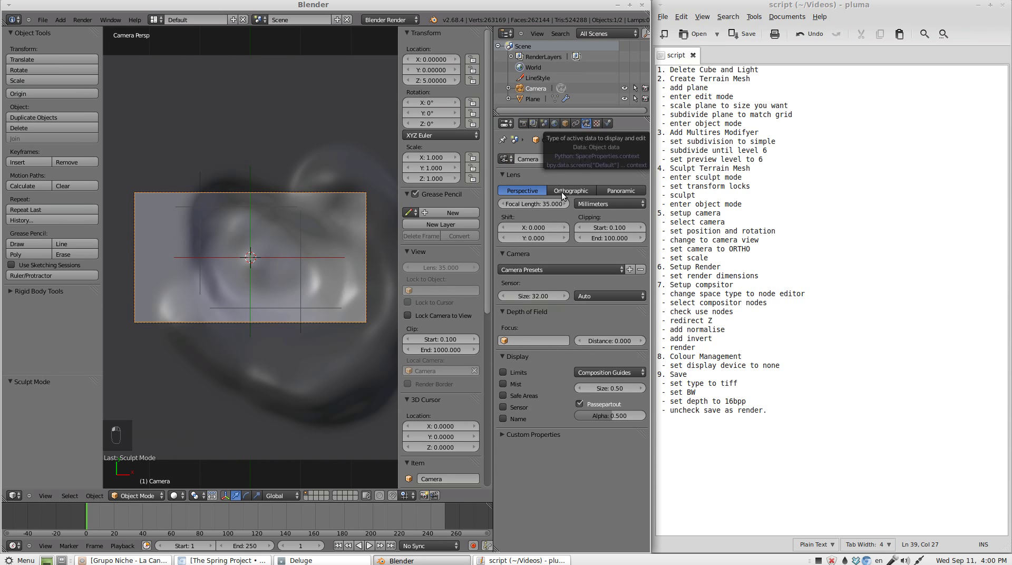
Switch the camera to Orthographic with an orthographic scale of 8.000.
{"action": "middle_click", "coordinate": [565, 195]}
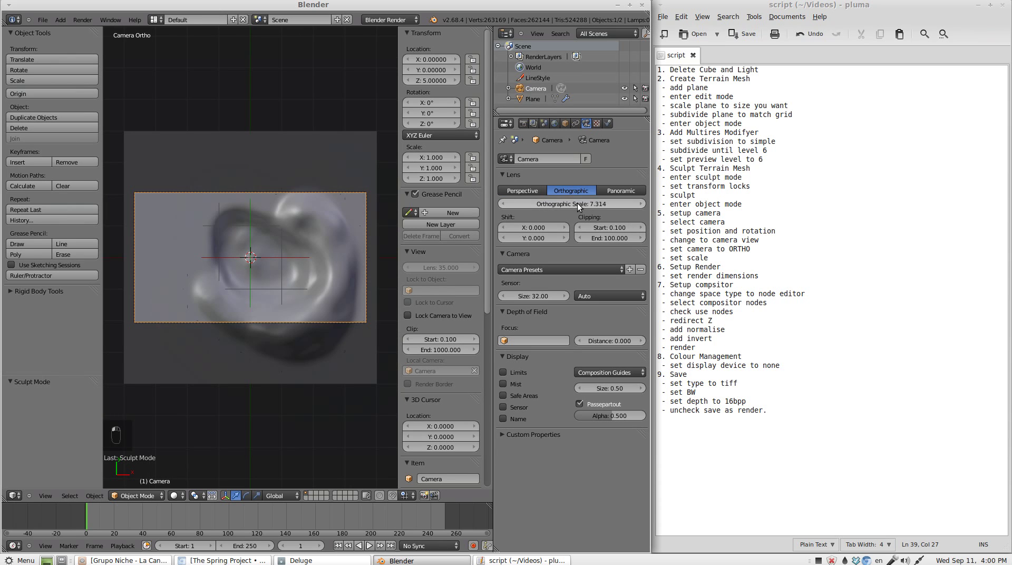
{"action": "middle_click", "coordinate": [580, 207]}
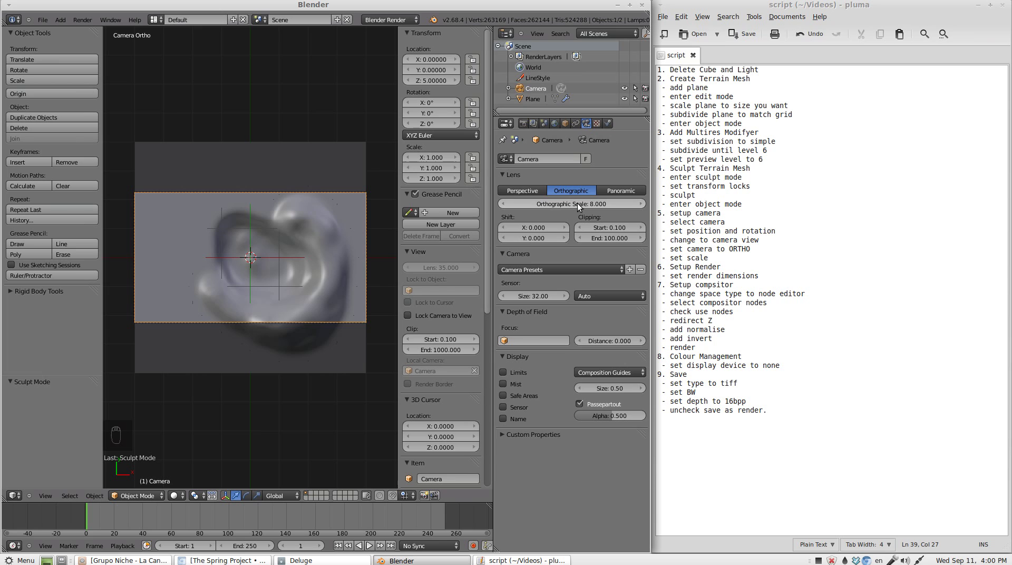
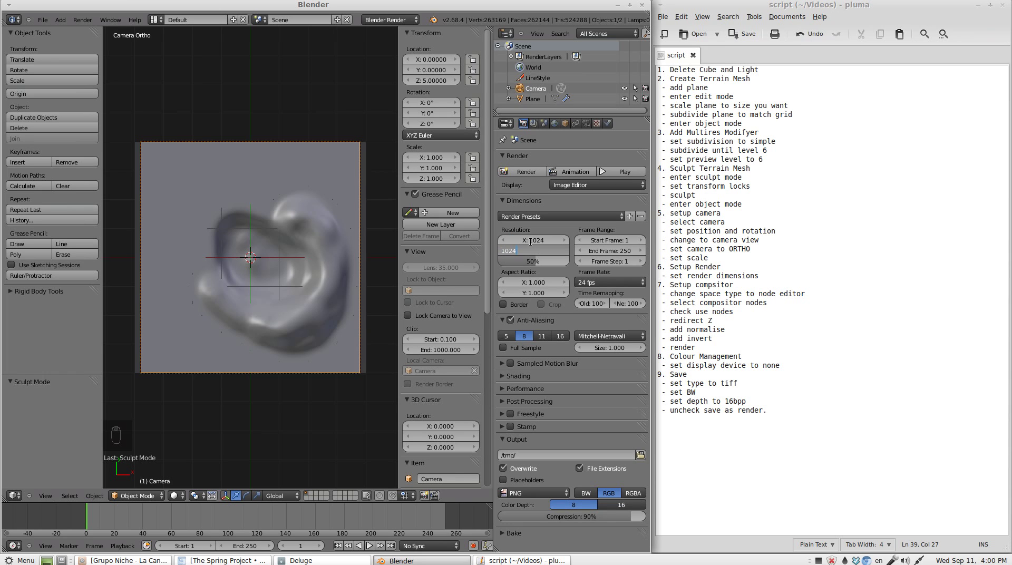
Set Resolution X and Y to 1024 at 100% for a square render frame.
{"action": "key", "text": "0"}
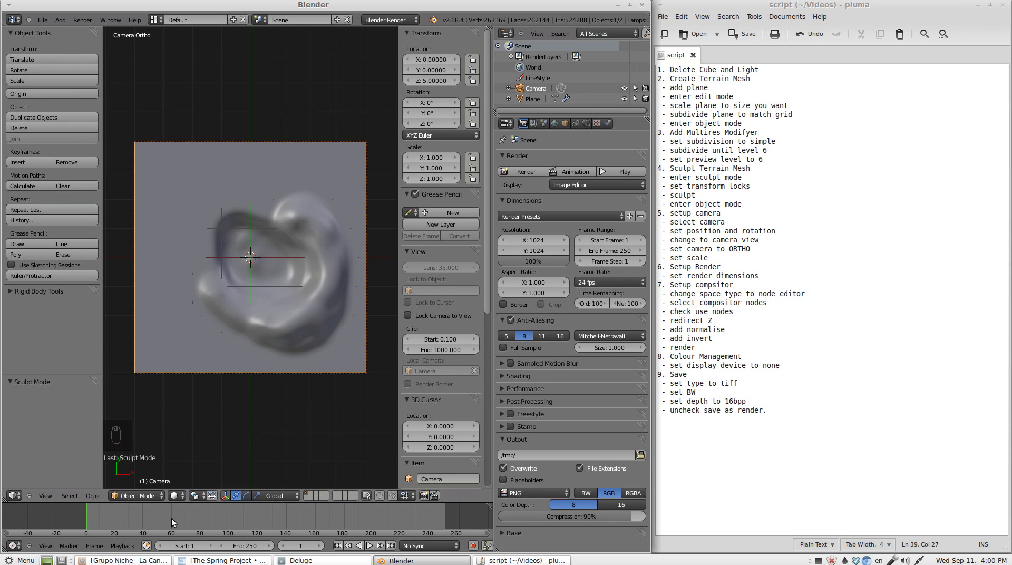
Enlarge the lower area and switch it to the compositing node editor with Use Nodes on.
{"action": "left_click", "coordinate": [208, 307]}
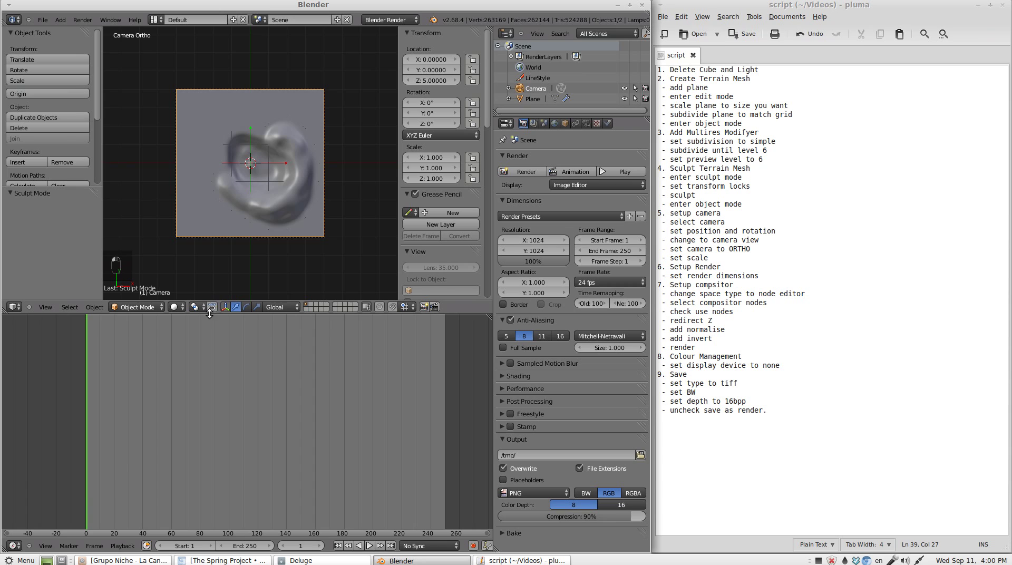
{"action": "left_click_drag", "start_coordinate": [20, 548], "coordinate": [20, 547]}
{"action": "left_click_drag", "start_coordinate": [20, 548], "coordinate": [47, 426]}
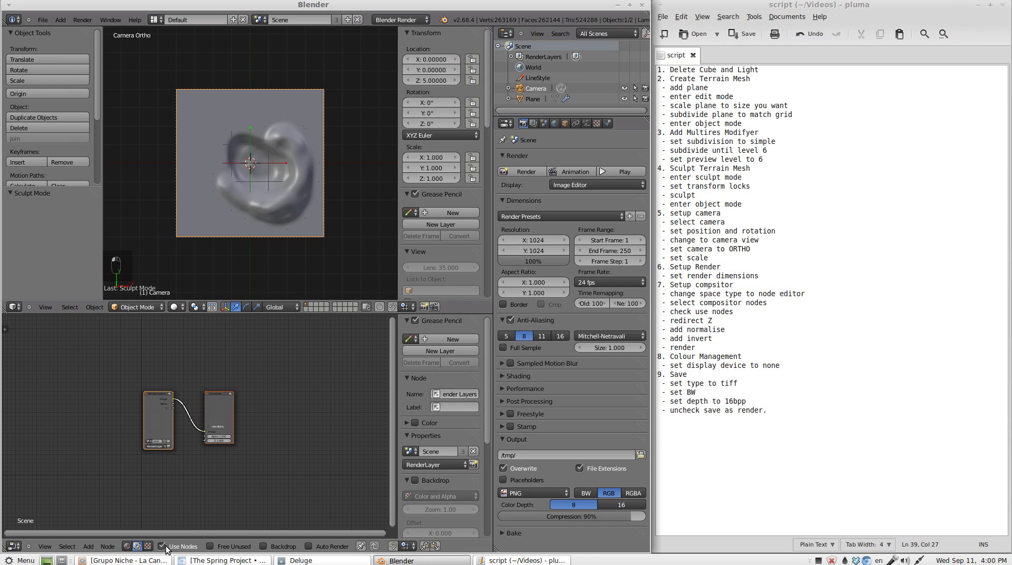
Arrange the Render Layers node and place a newly added Normalize node in the tree.
{"action": "key", "text": "g"}
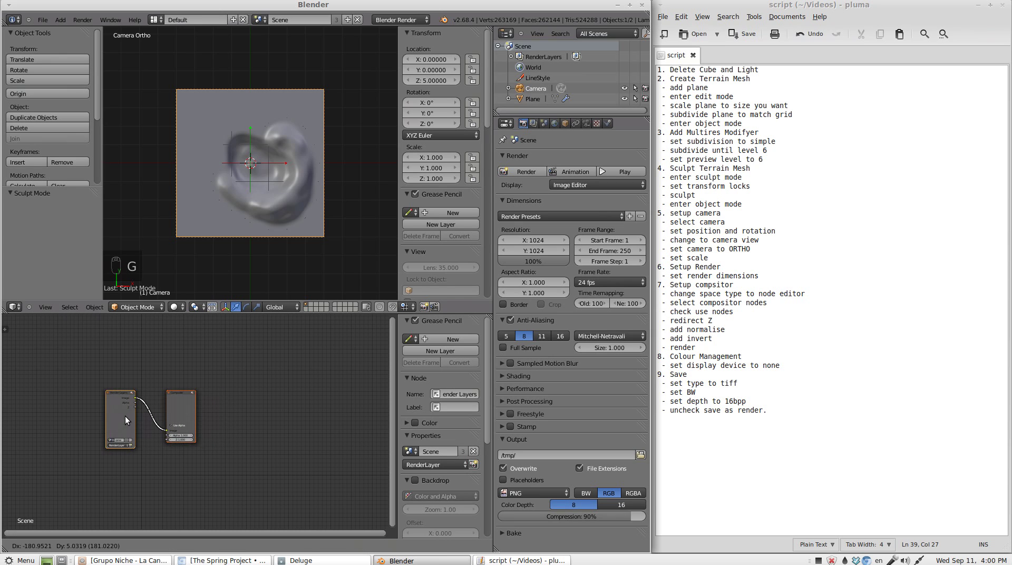
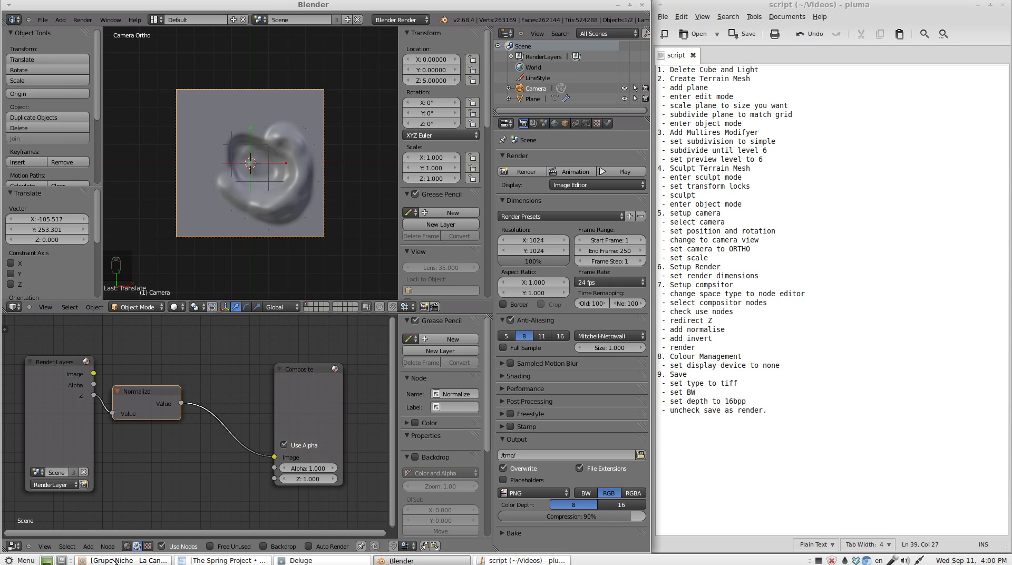
{"action": "left_click_drag", "start_coordinate": [94, 549], "coordinate": [115, 507]}
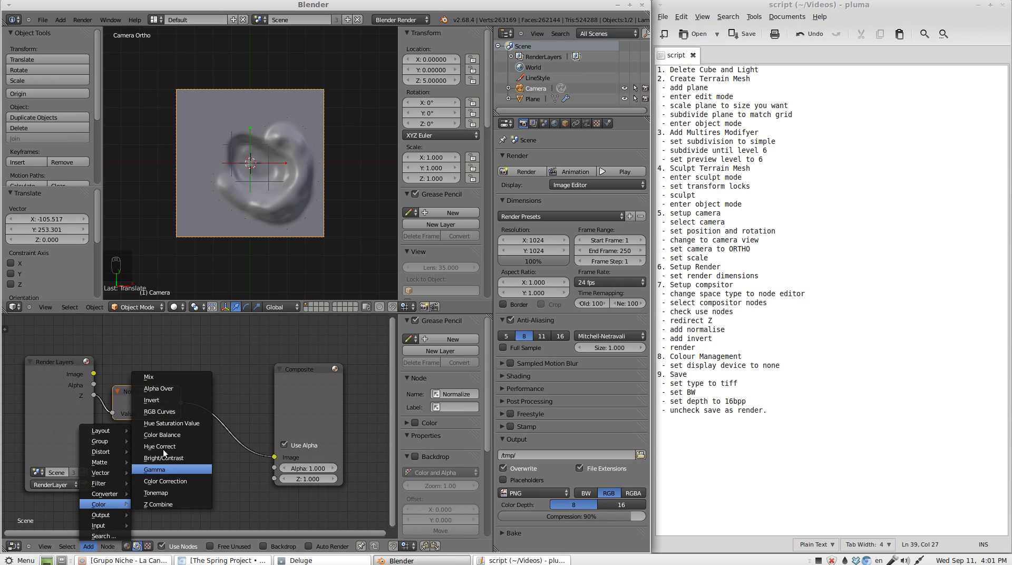